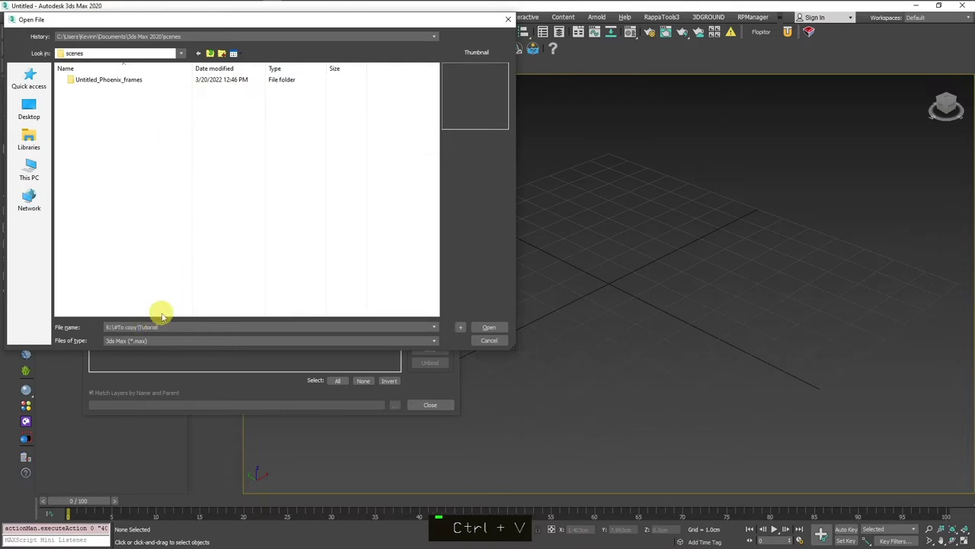
Open the tutorial scene and toggle the 0.CAMERAS and #BACKGROUND layer visibility in Scene Explorer
{"action": "key", "text": "Return"}
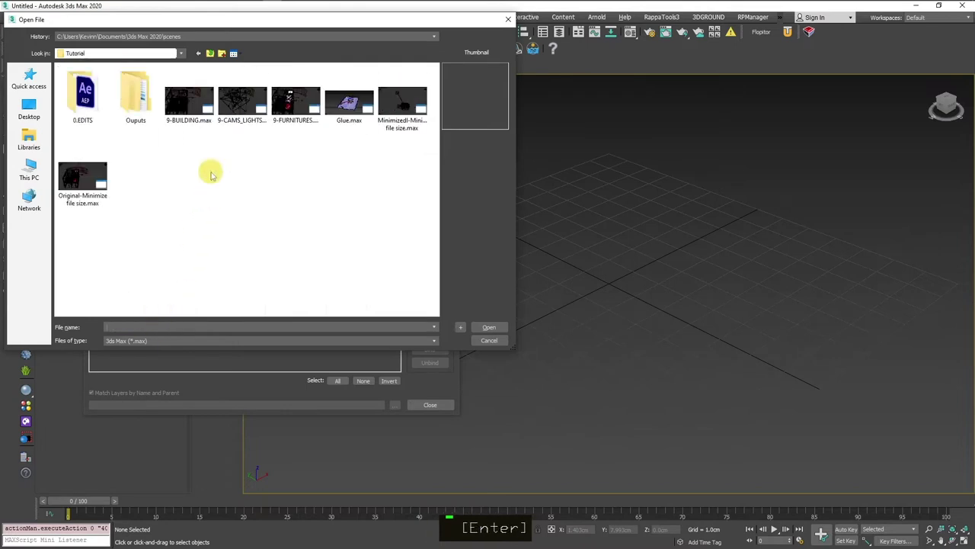
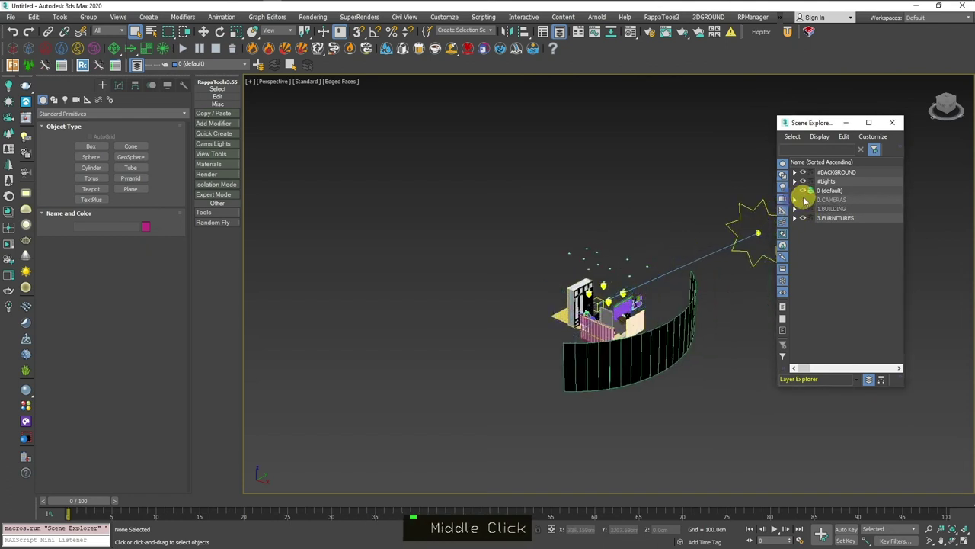
{"action": "double_click", "coordinate": [803, 185]}
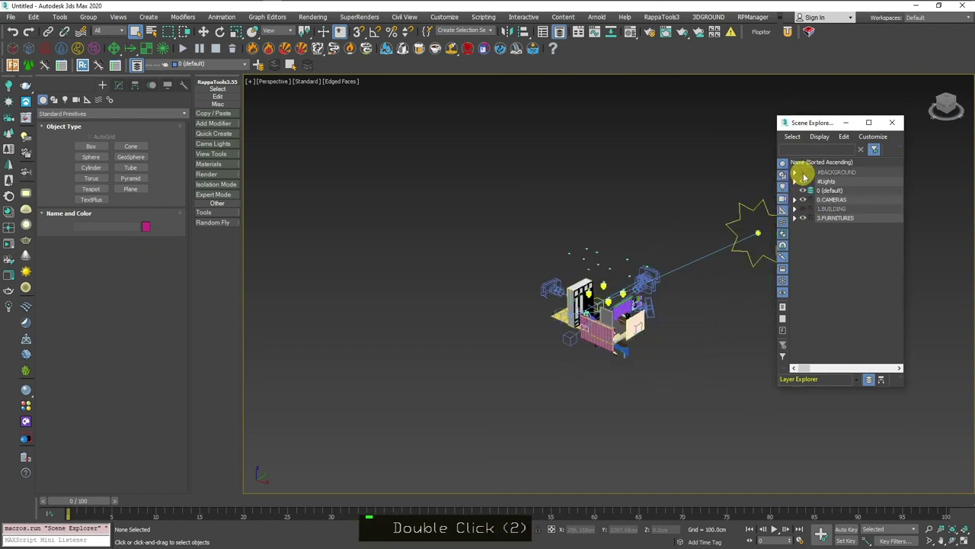